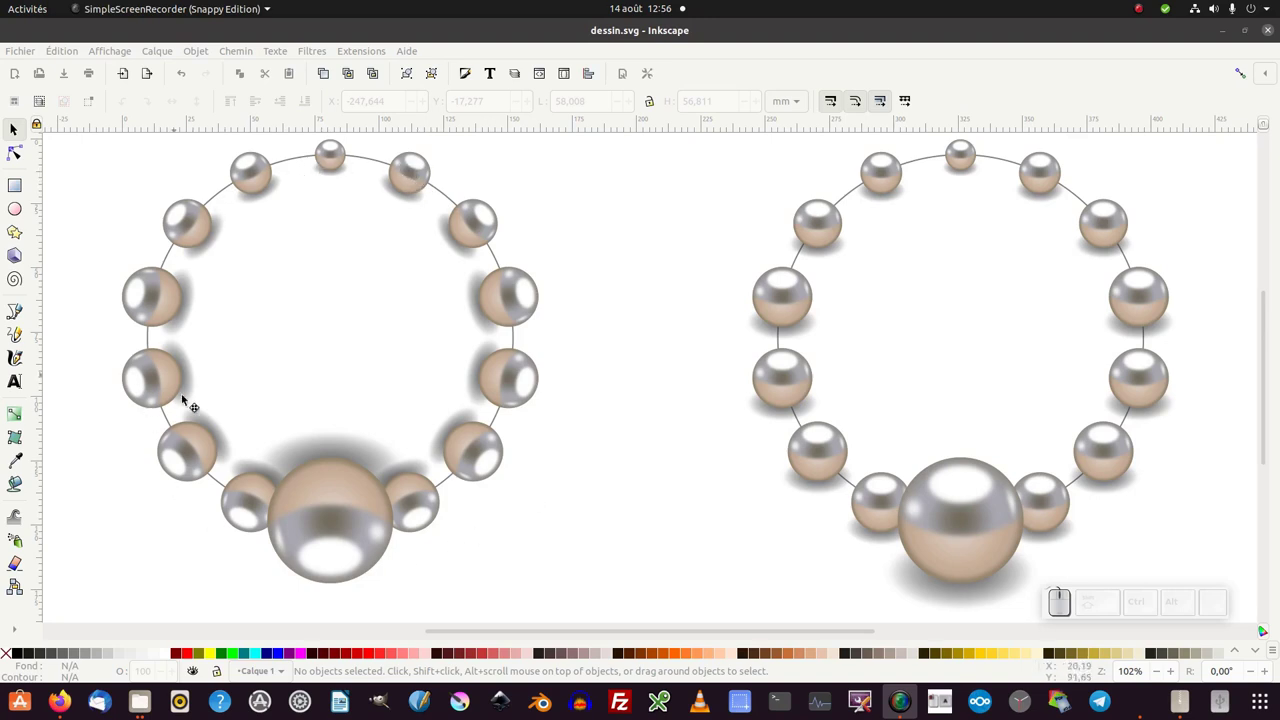
Start a new blank document via File > New and return to the drawing
left_click(970, 153)
left_click(693, 184)
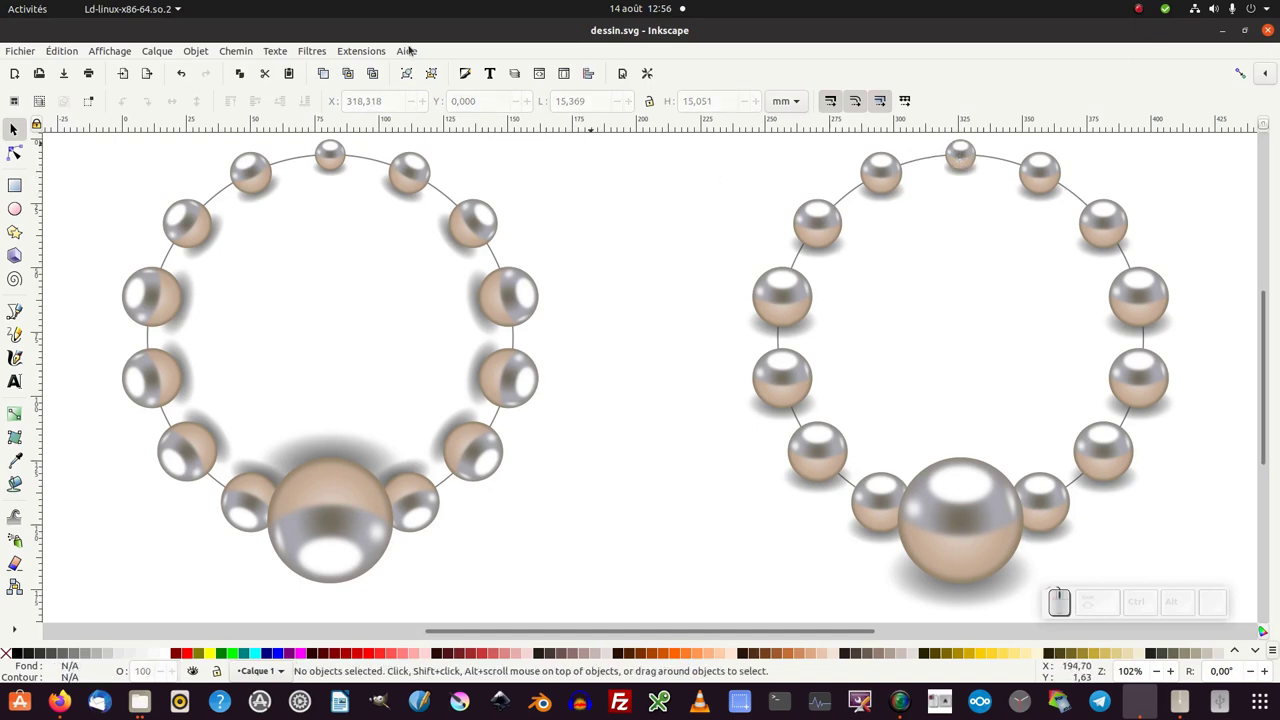
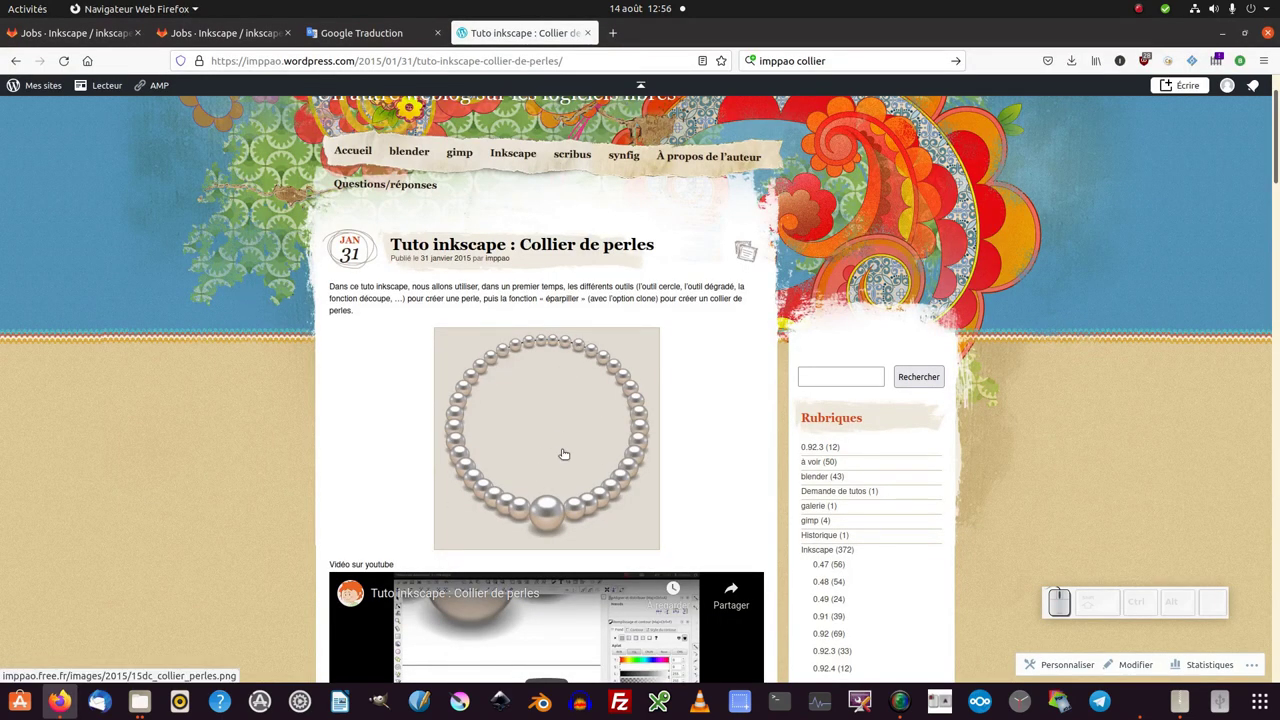
key("alt+Tab")
left_click_drag(614, 390, 609, 387)
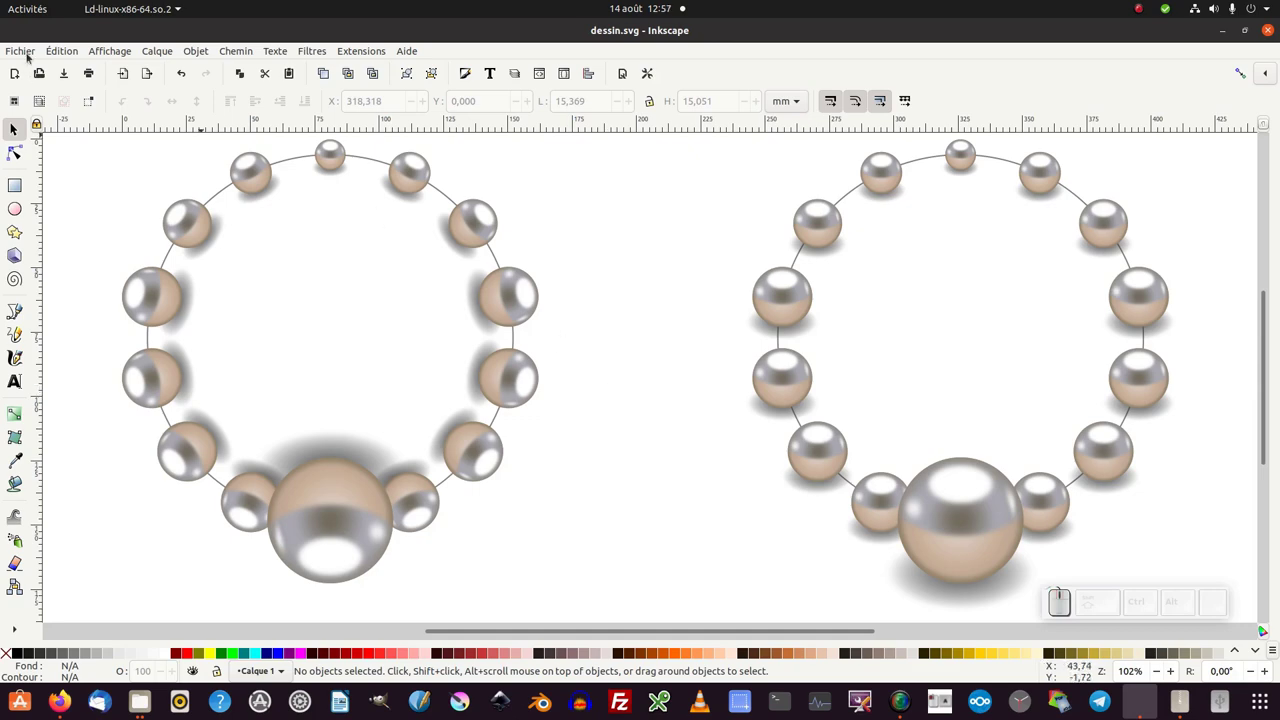
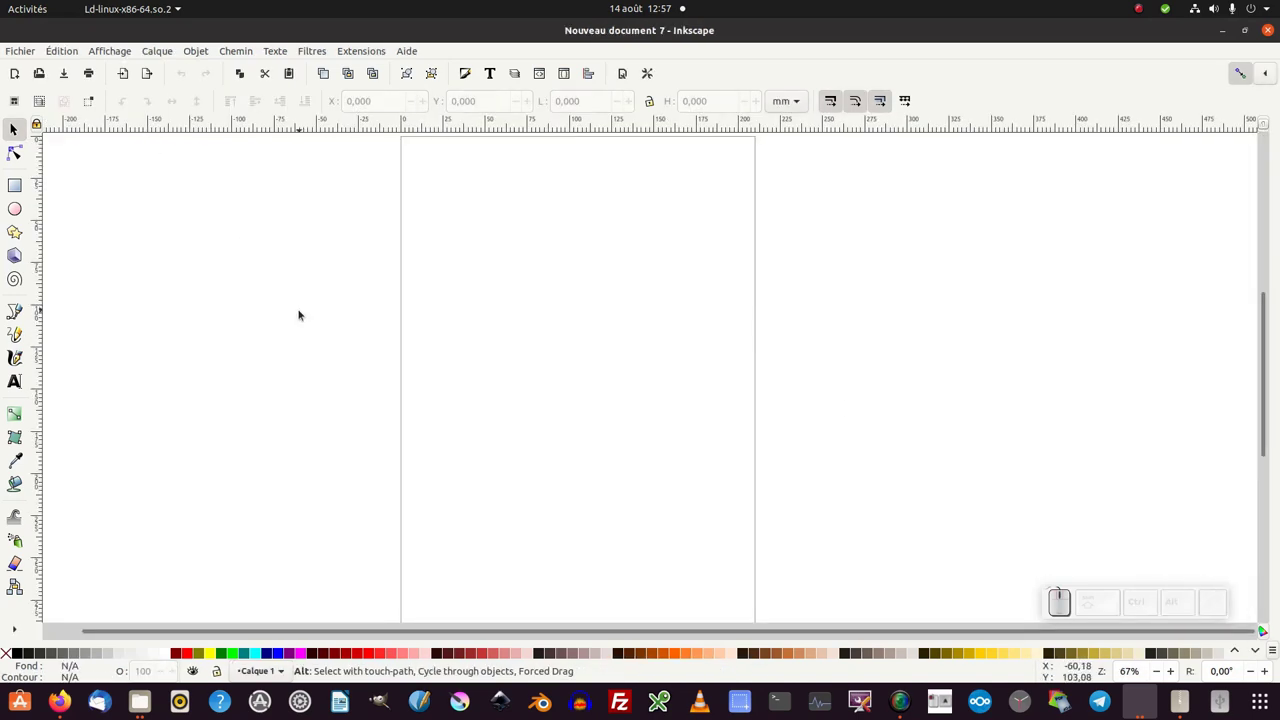
Paste the copied pearl group into the new document and return to the Selector
key("ctrl+v")
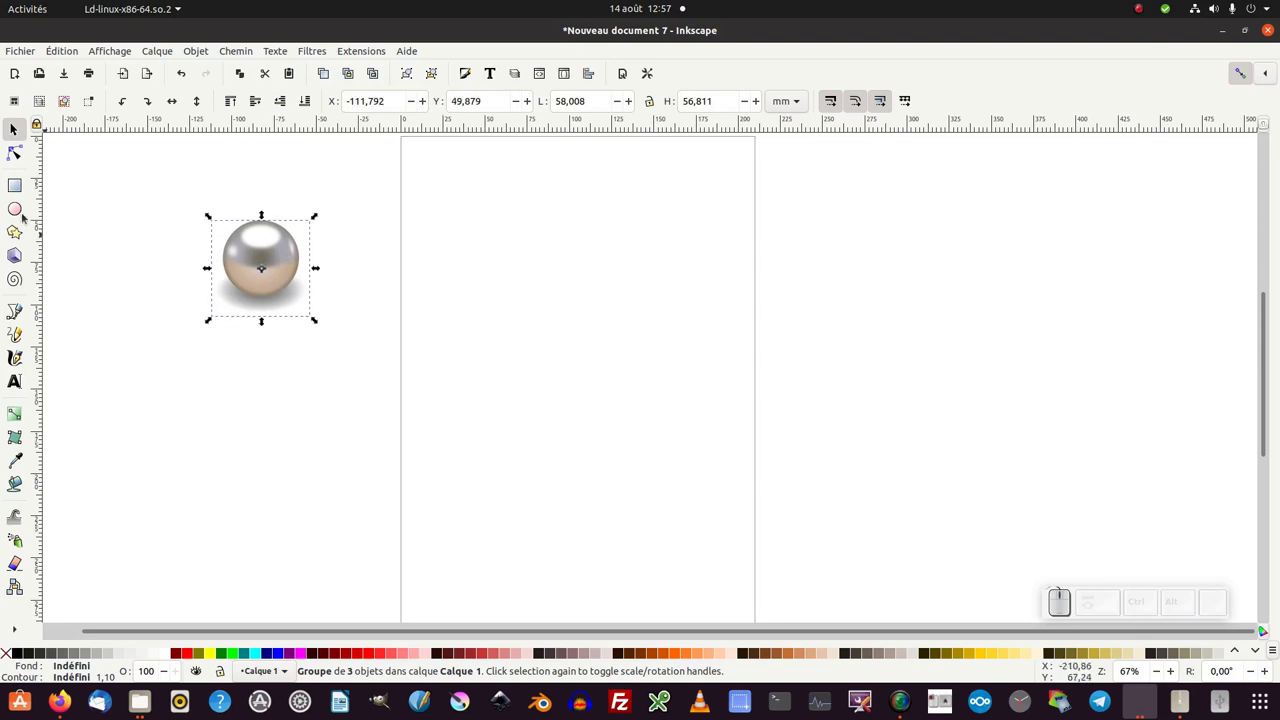
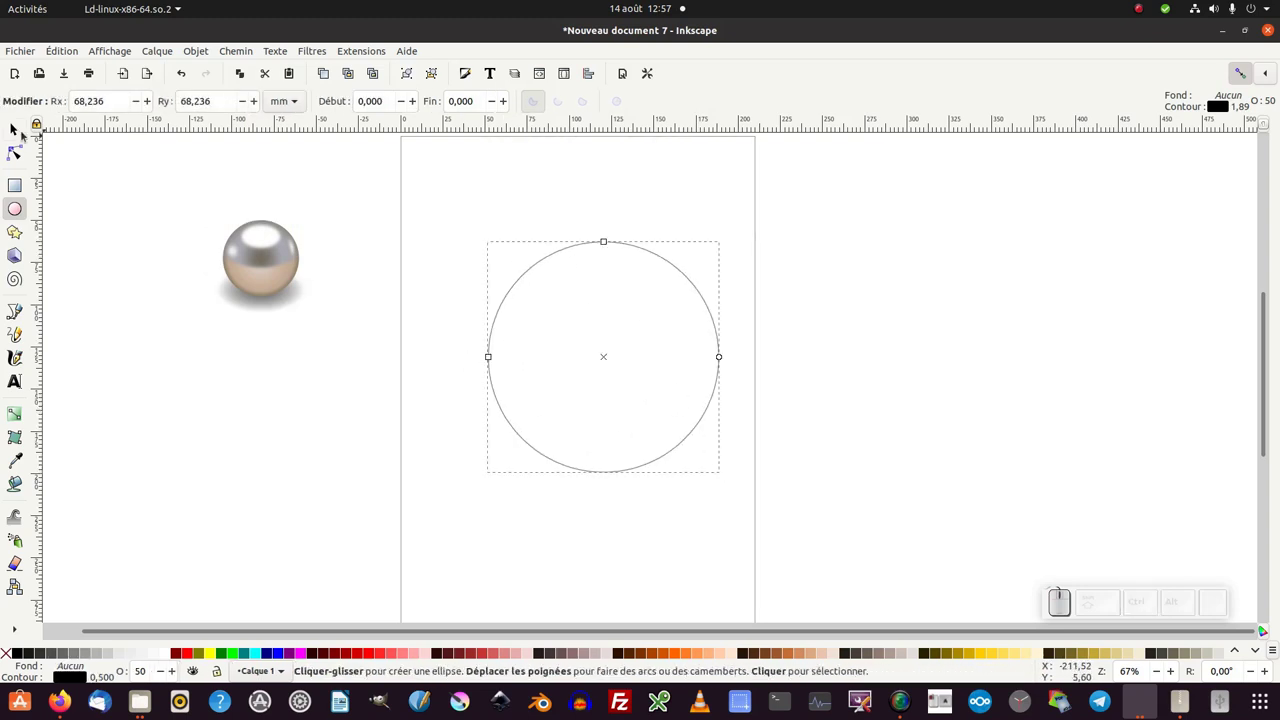
left_click(14, 127)
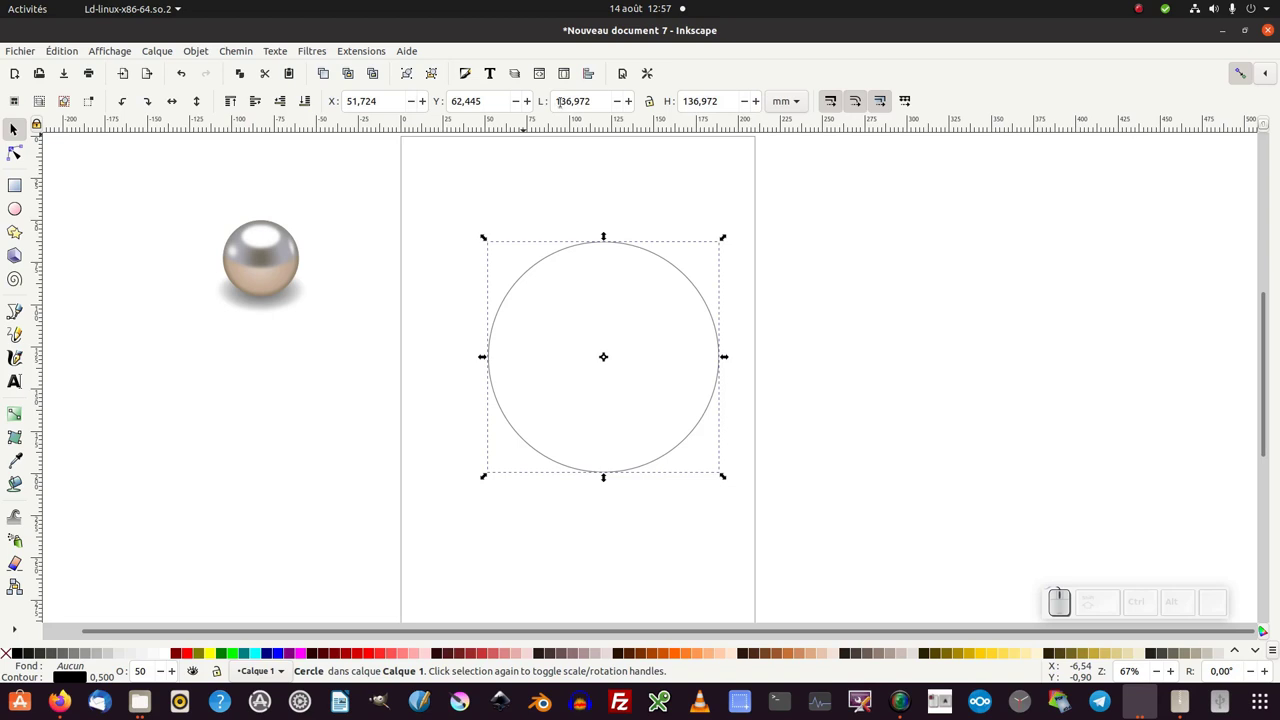
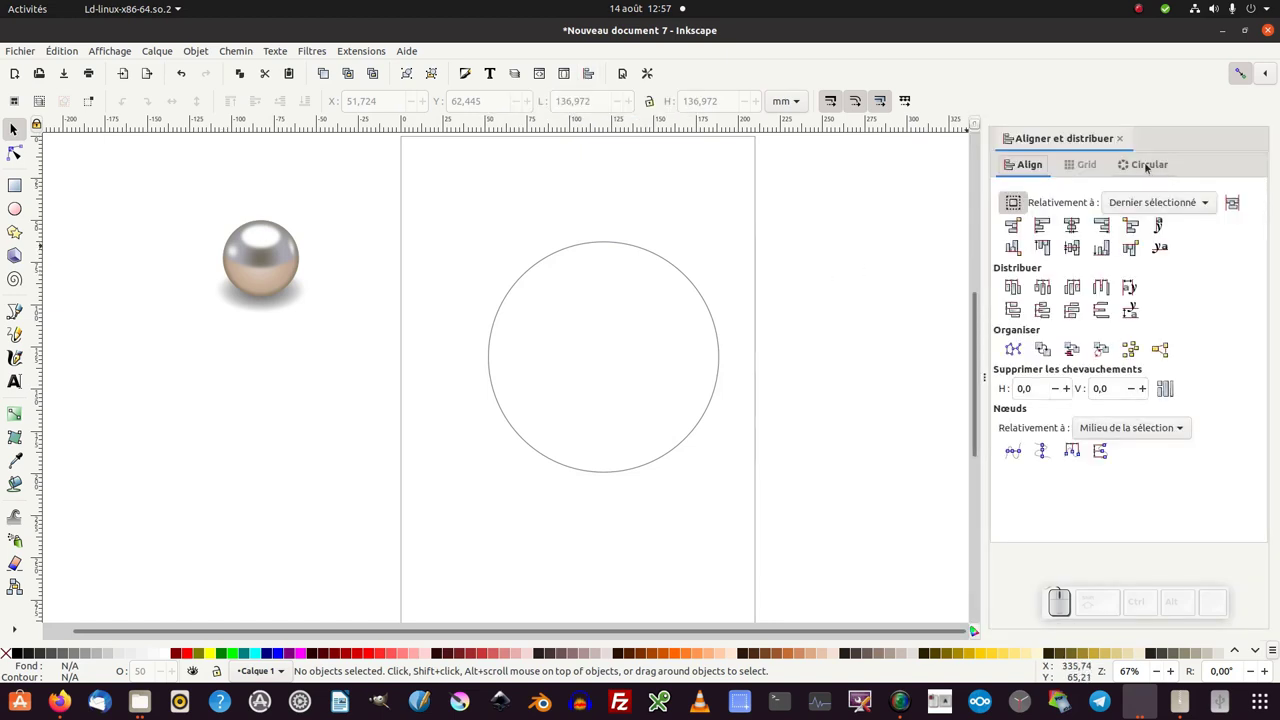
Show the Circular arrange options, then duplicate the pearl five times into six copies spread beside the circle
left_click(298, 258)
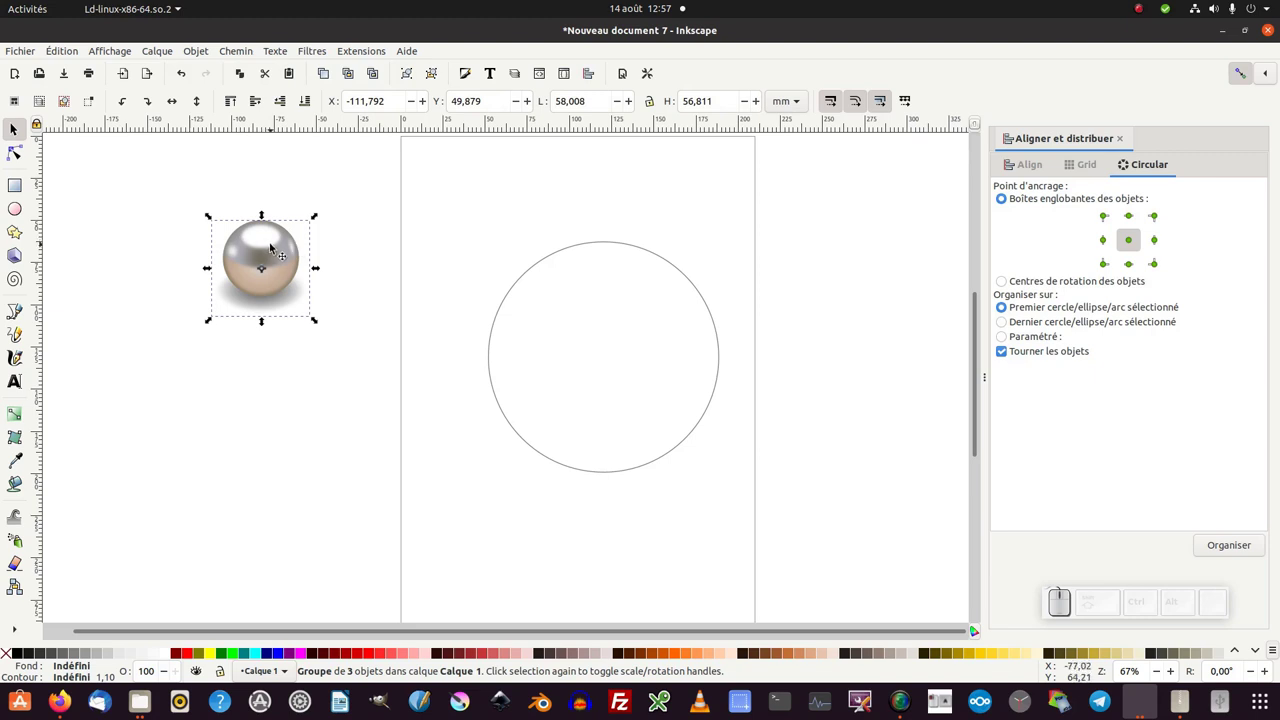
key("ctrl+d")
left_click_drag(283, 246, 276, 298)
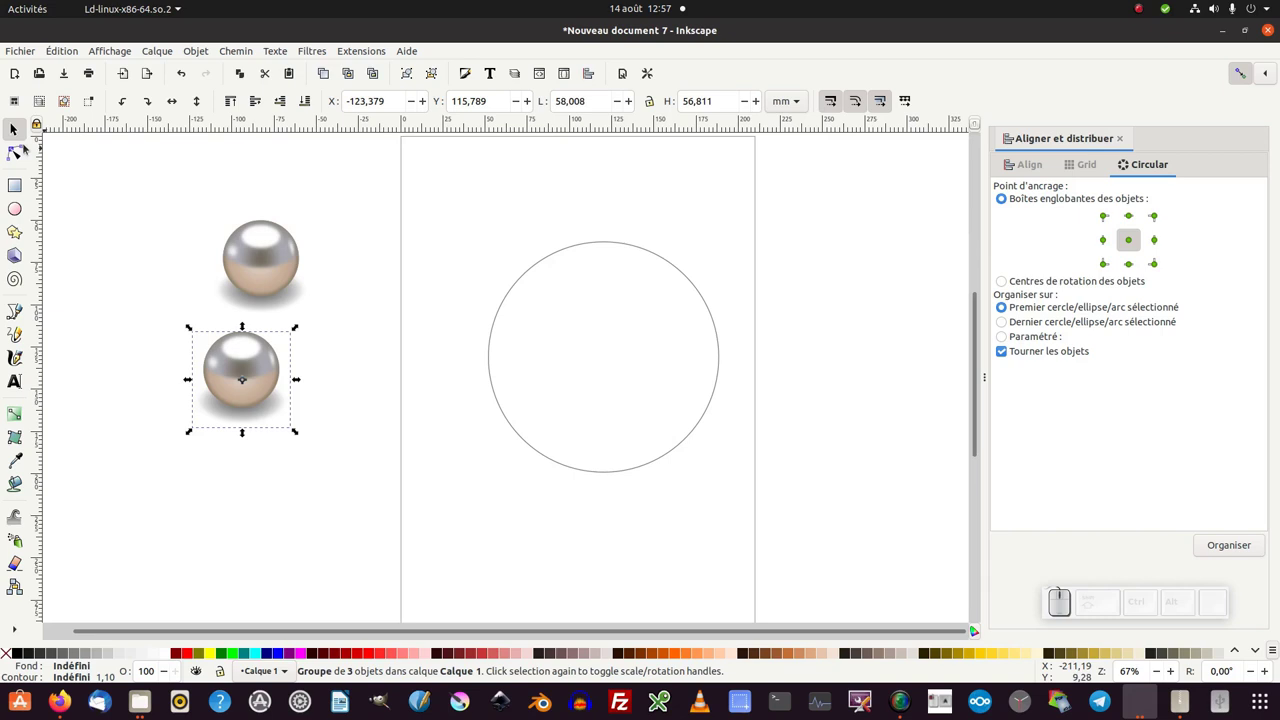
left_click(269, 263)
key("ctrl+d")
left_click(287, 256)
key("ctrl+d")
left_click(375, 360)
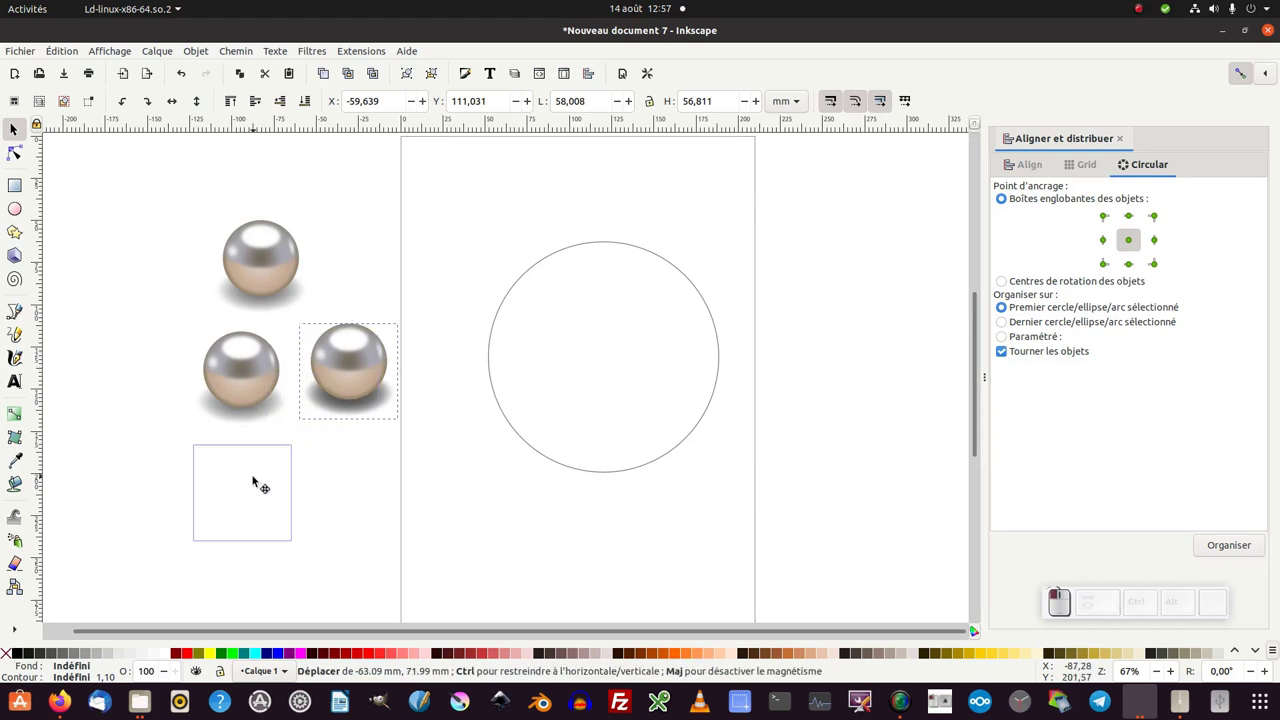
key("ctrl+d")
left_click(276, 473)
key("ctrl+d")
left_click_drag(390, 430, 303, 249)
left_click(164, 208)
Rubber-band select all six pearls and add the circle to the selection
left_click_drag(158, 196, 523, 557)
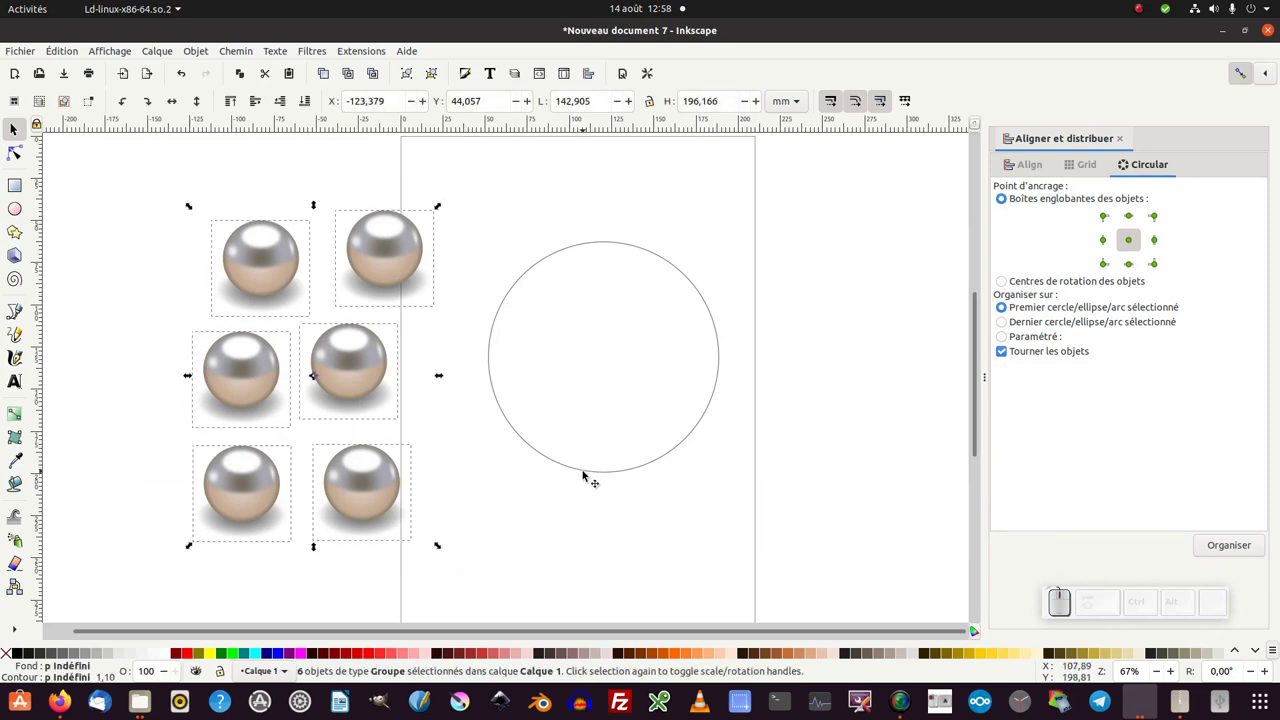
left_click(593, 473)
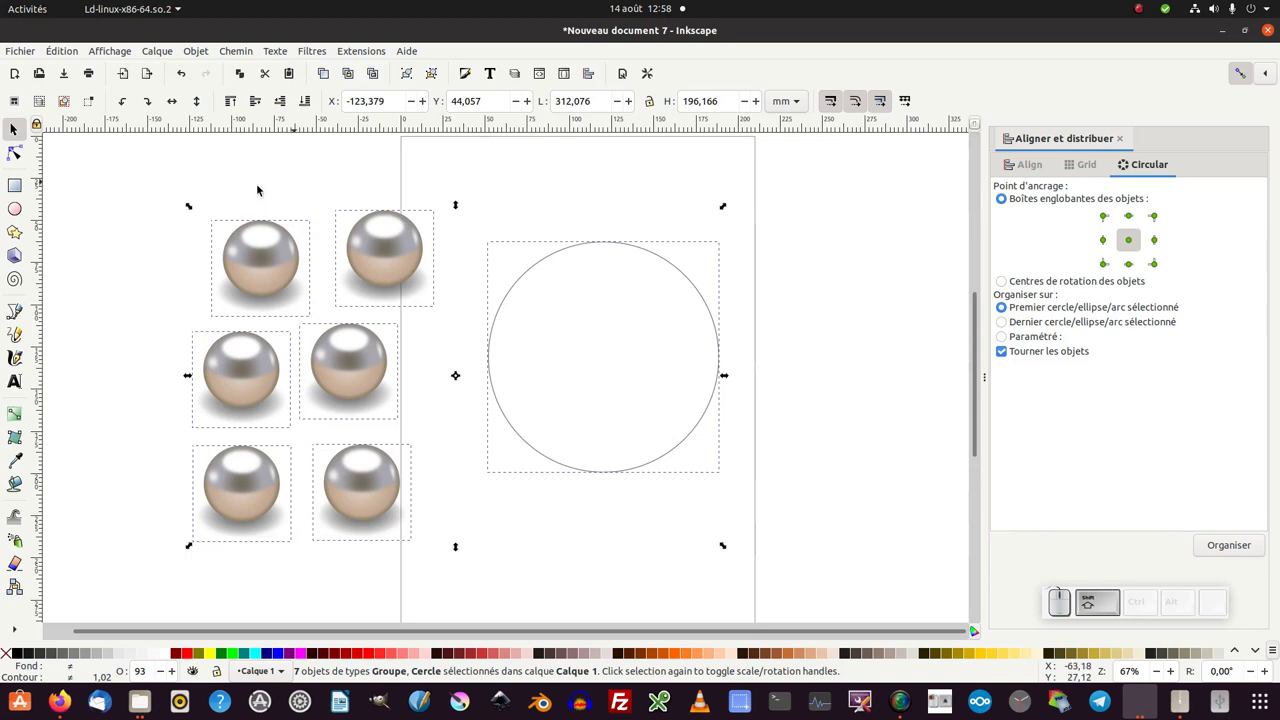
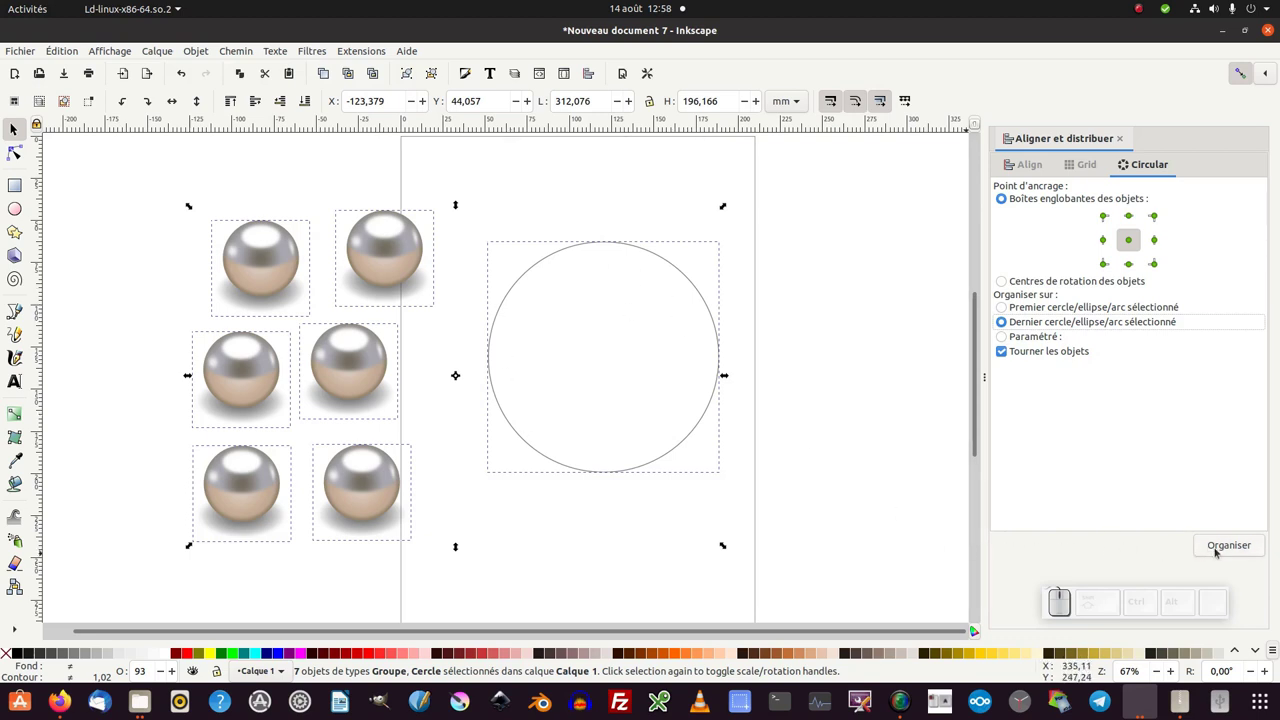
left_click(1219, 550)
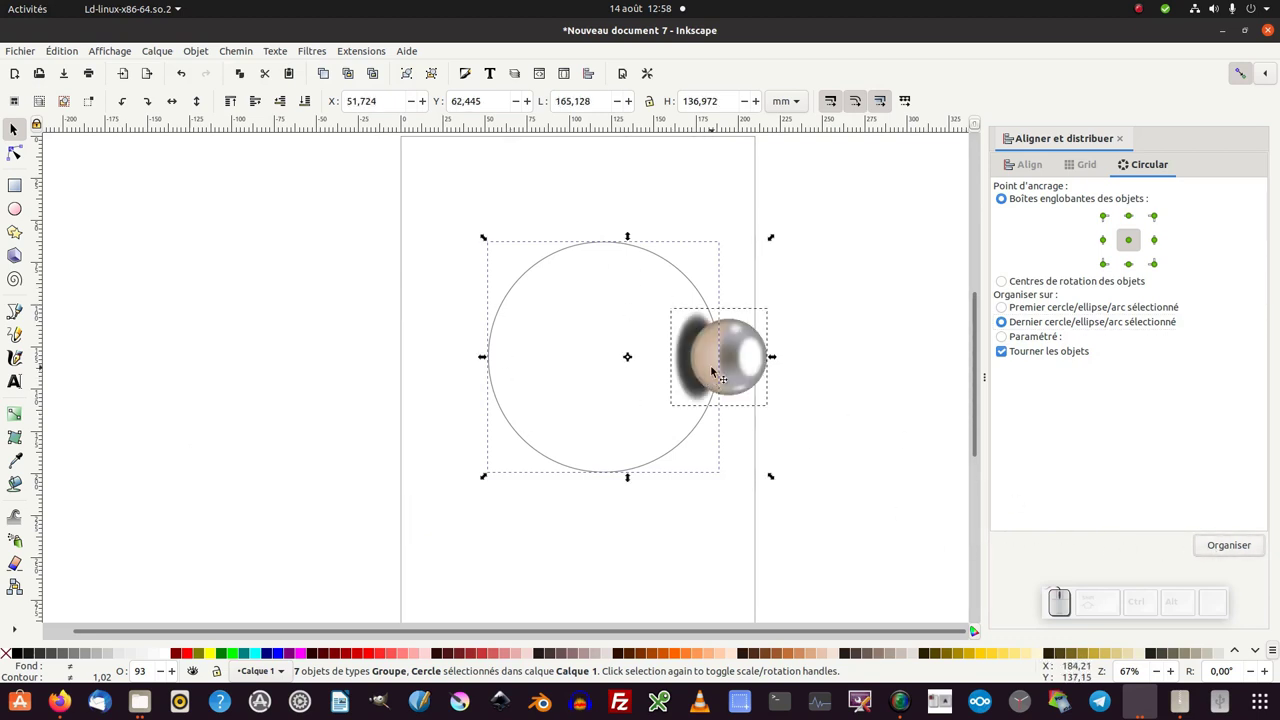
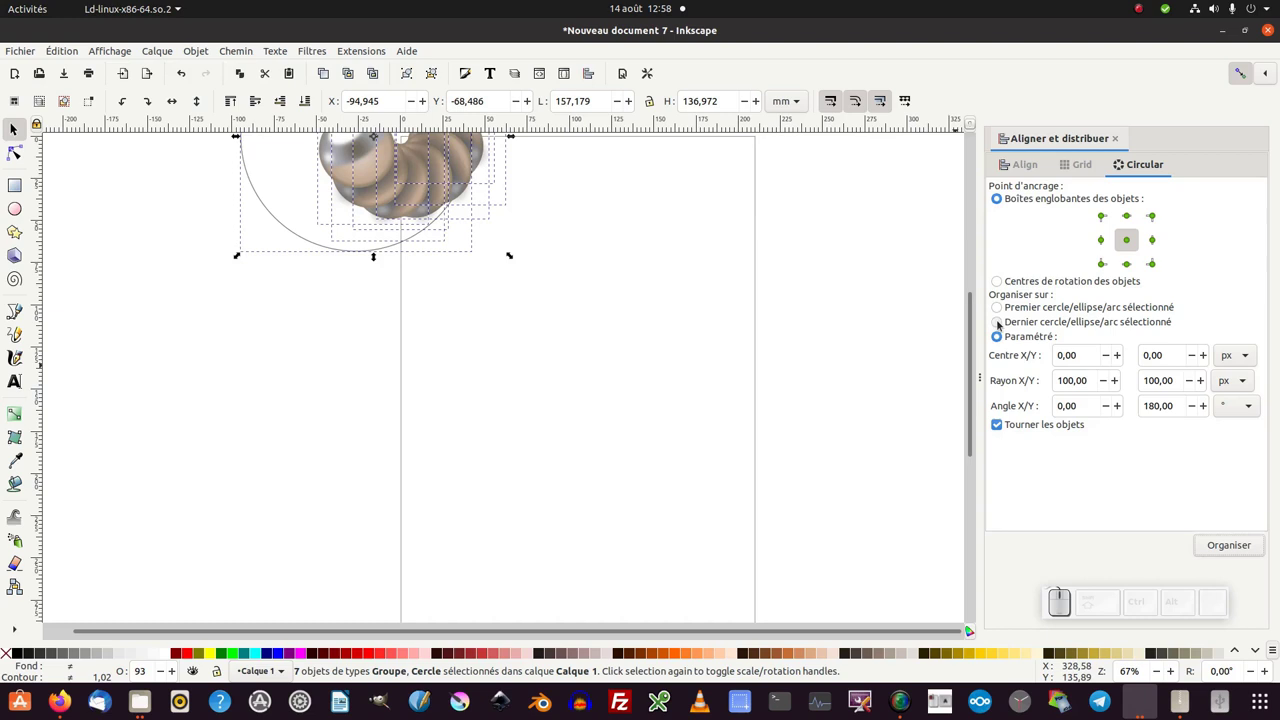
left_click(1000, 323)
left_click(1229, 544)
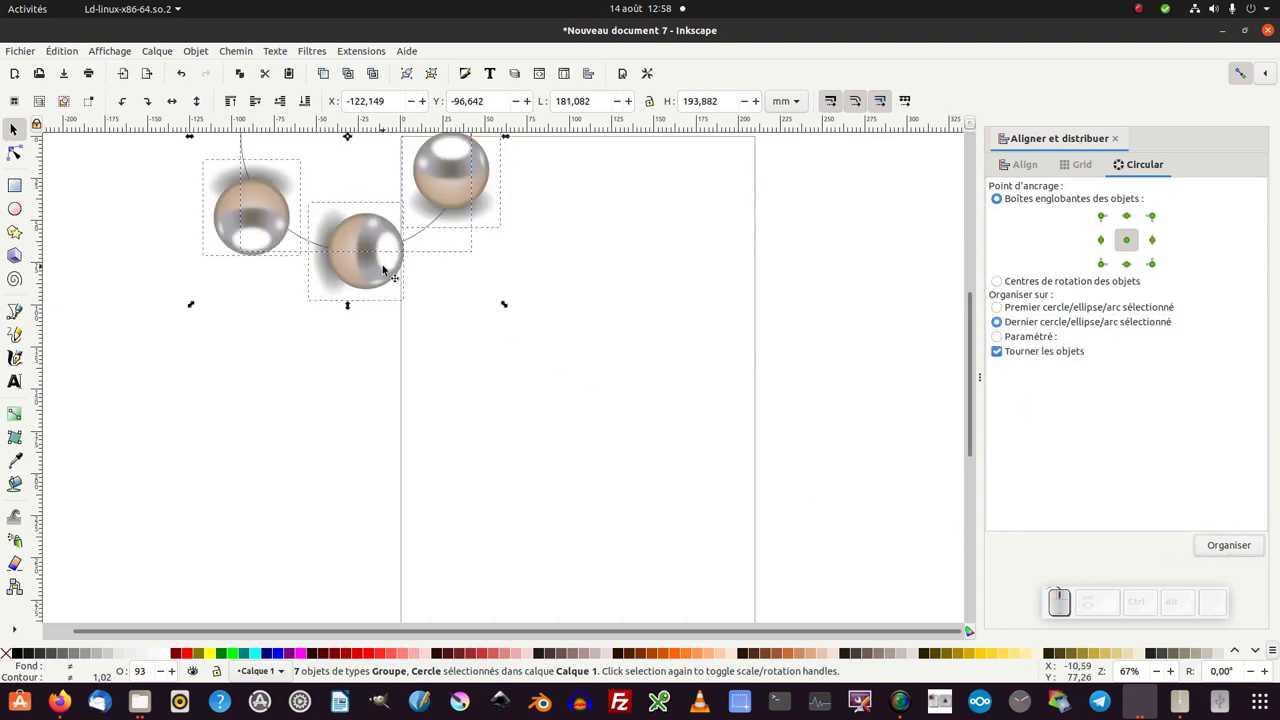
left_click(640, 527)
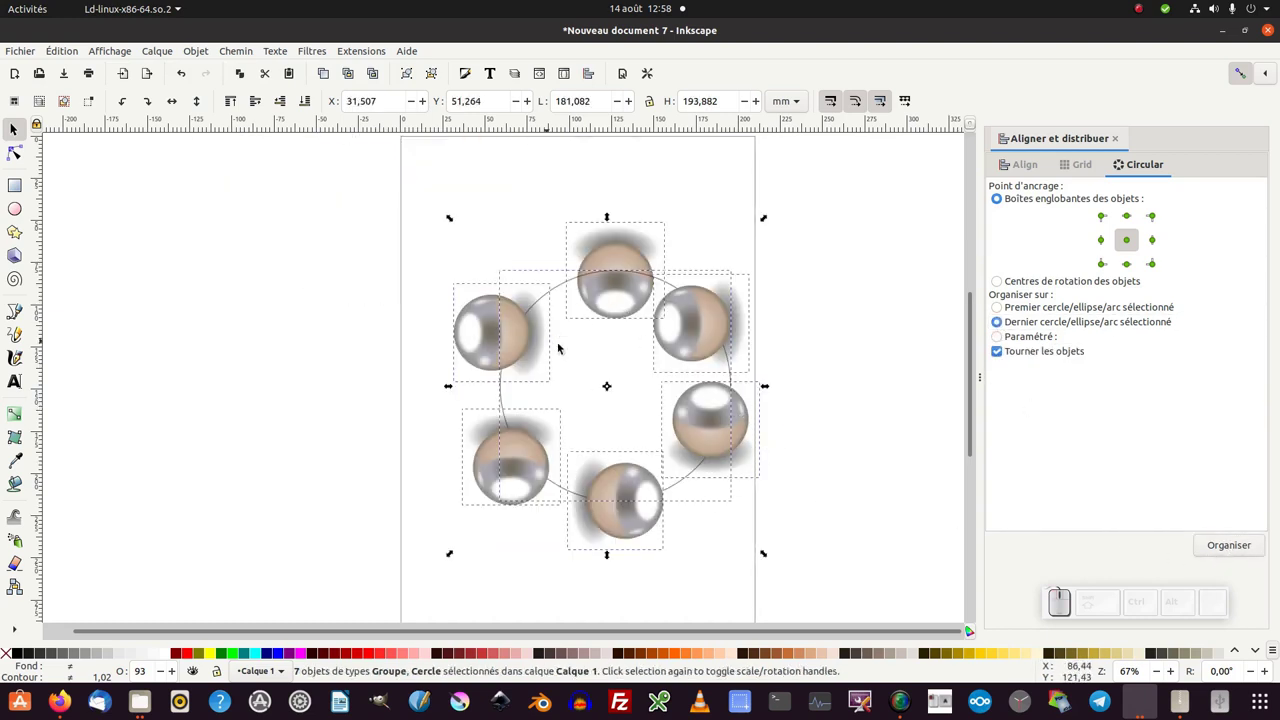
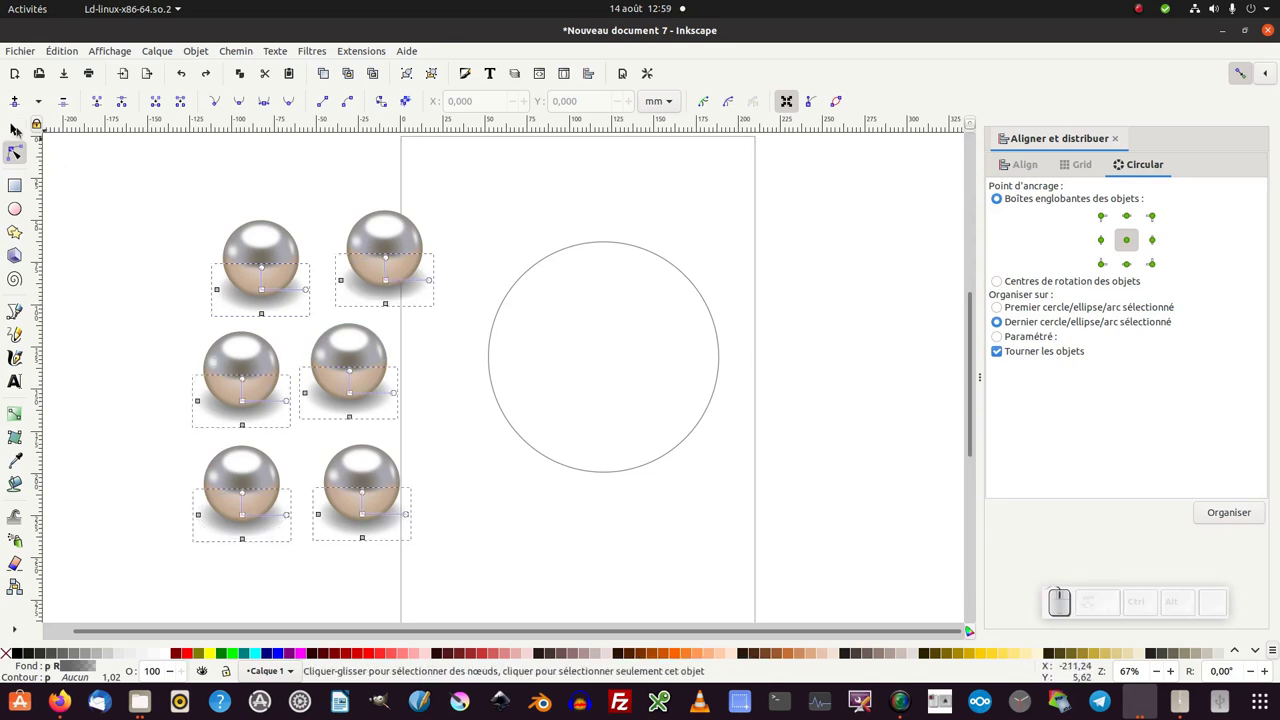
Select the shadow path of every pearl and delete them
left_click(20, 129)
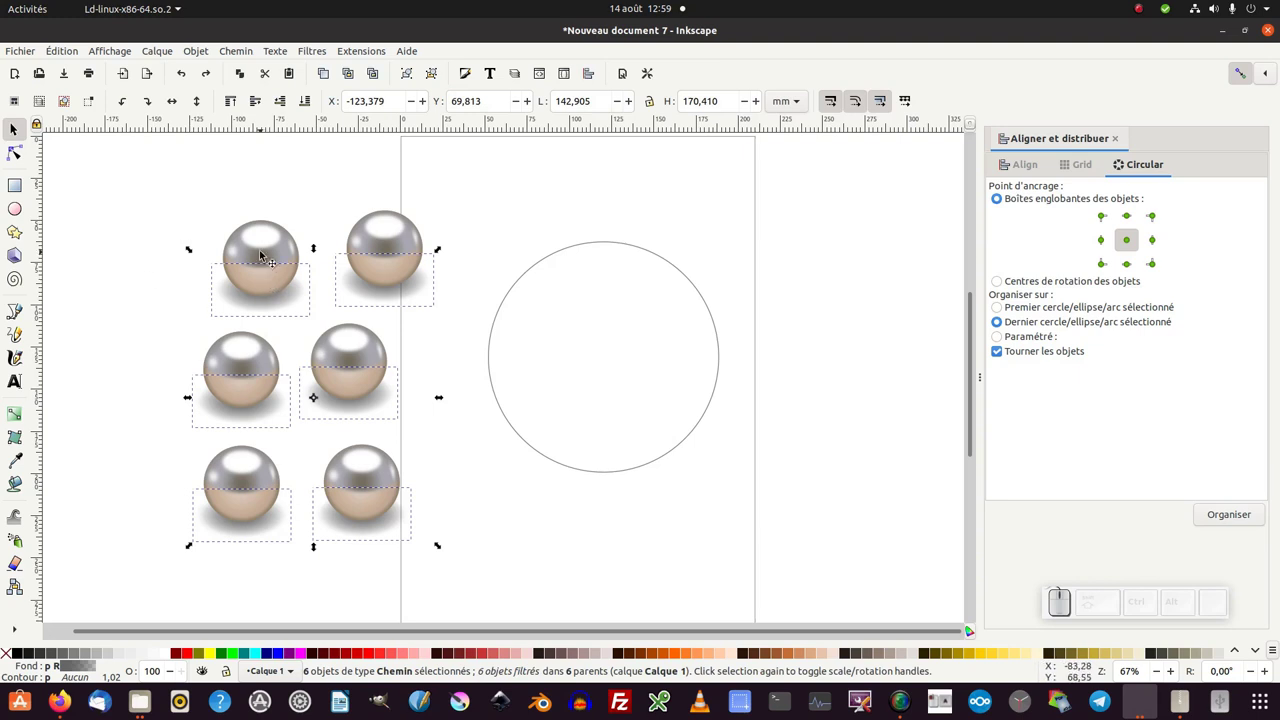
key("Delete")
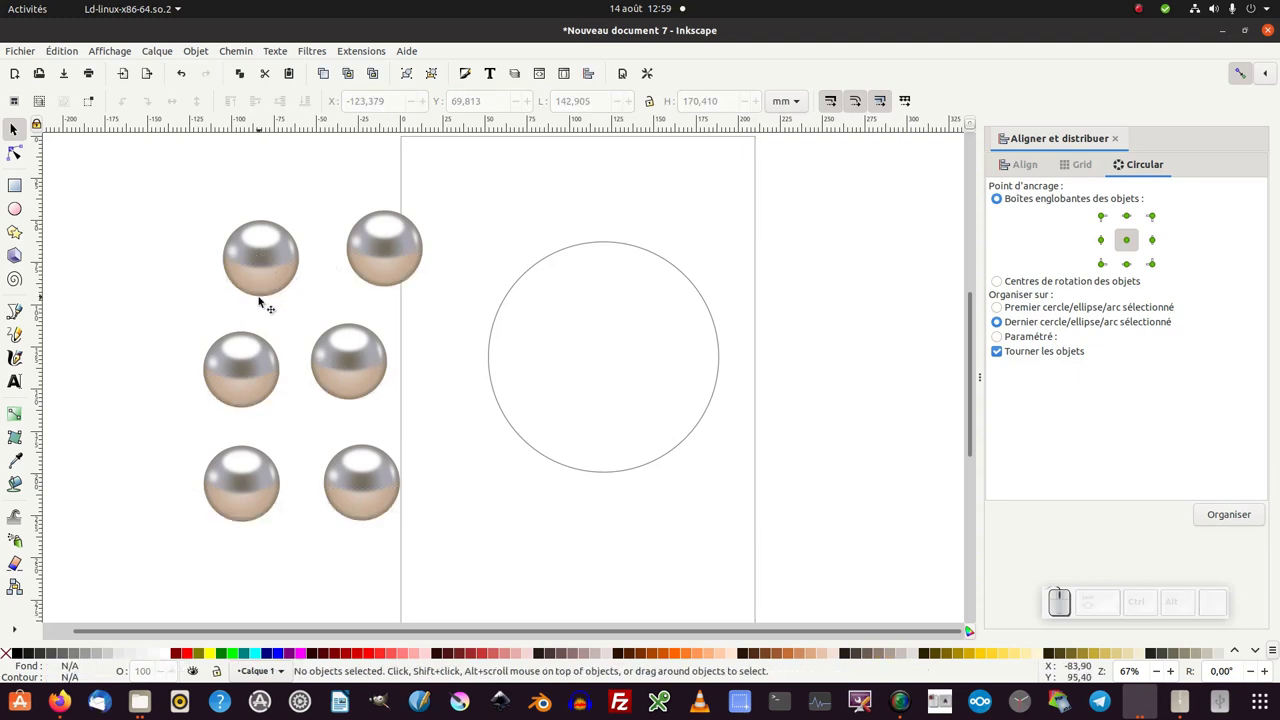
left_click(204, 215)
Select the six pearls plus the circle and arrange them evenly around it
left_click_drag(154, 177, 463, 569)
left_click(622, 470)
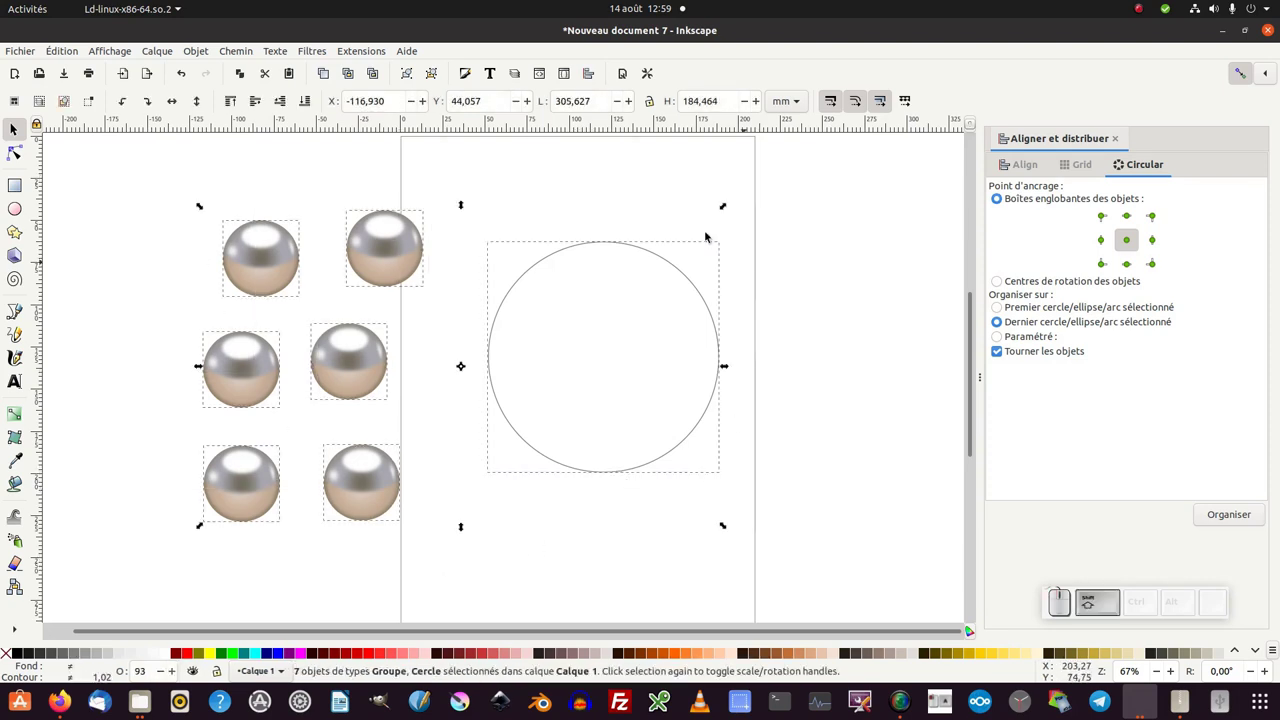
left_click(1236, 517)
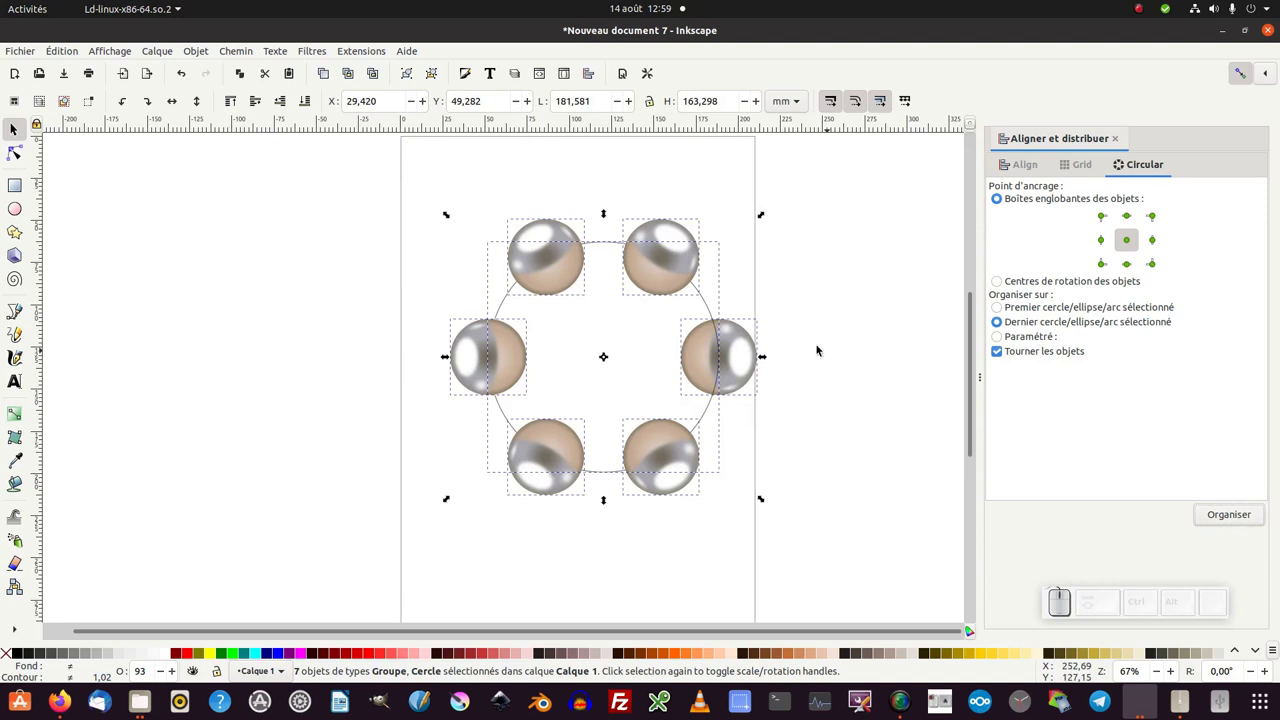